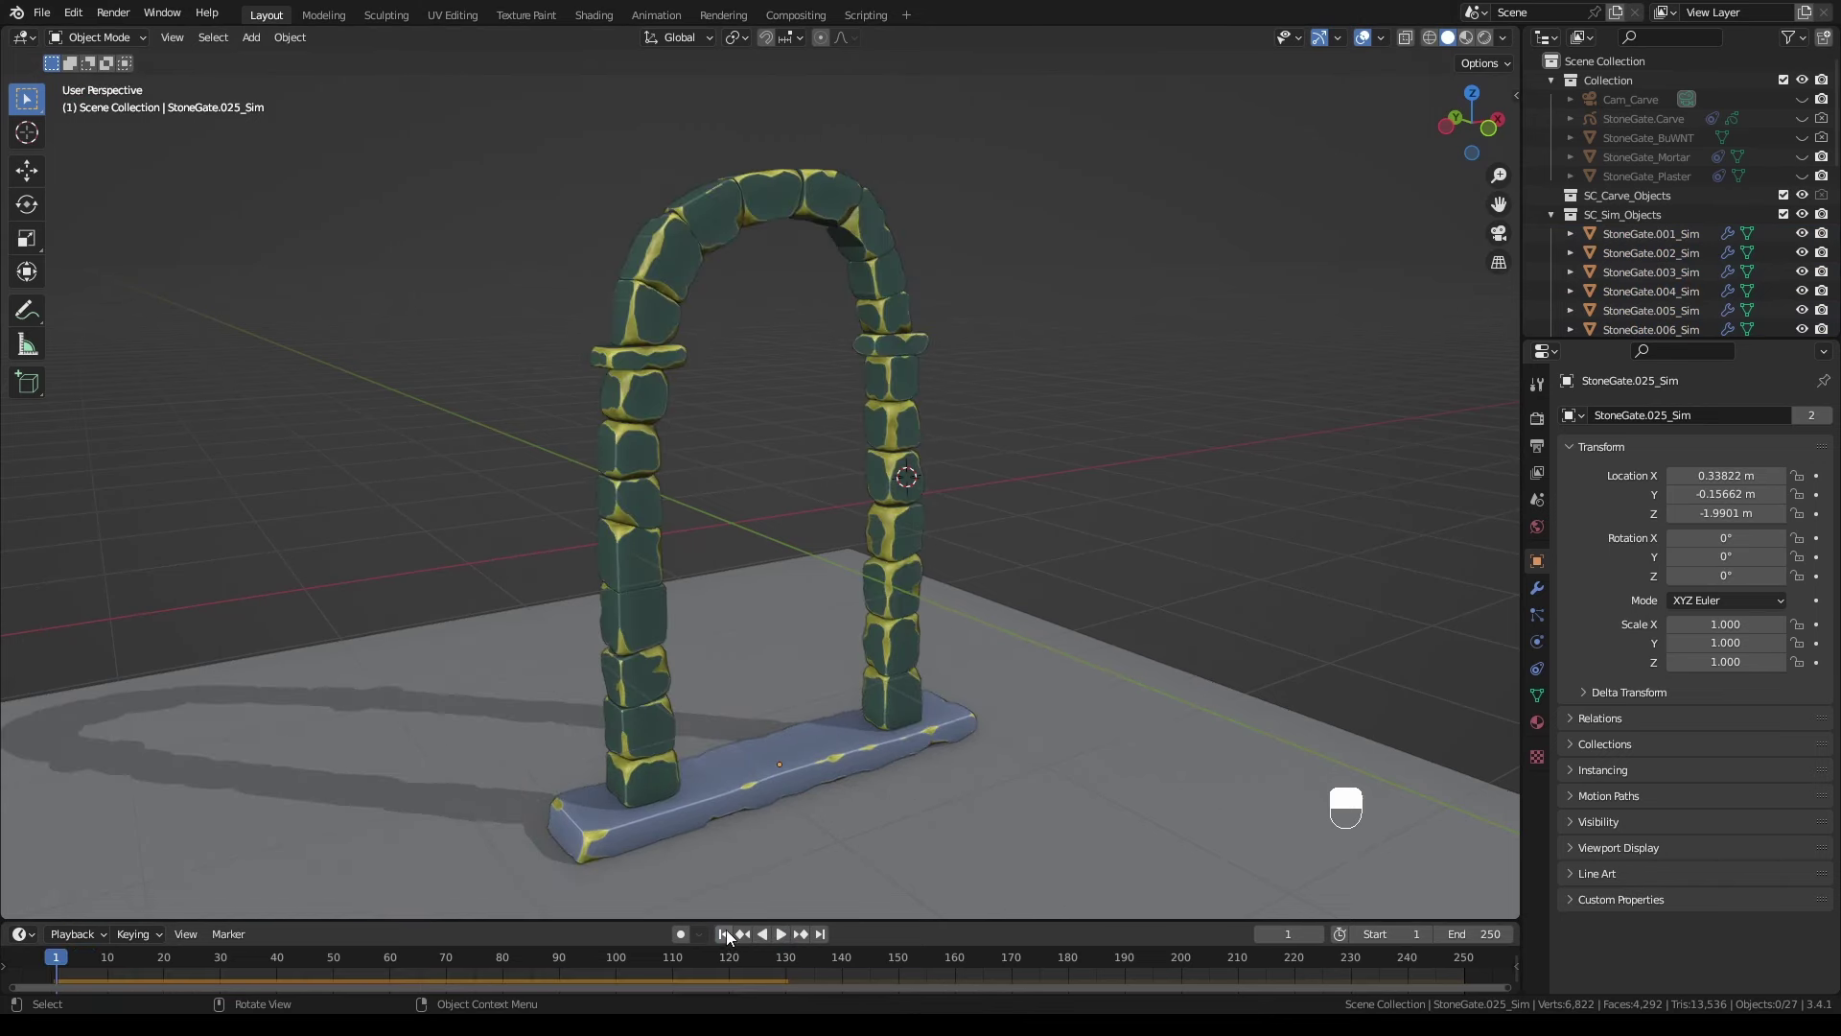
Step: Reopen the last operator's settings (F9) to adjust the RigidBody_Modify parameters for the gate pieces
{"action": "key", "text": "F9"}
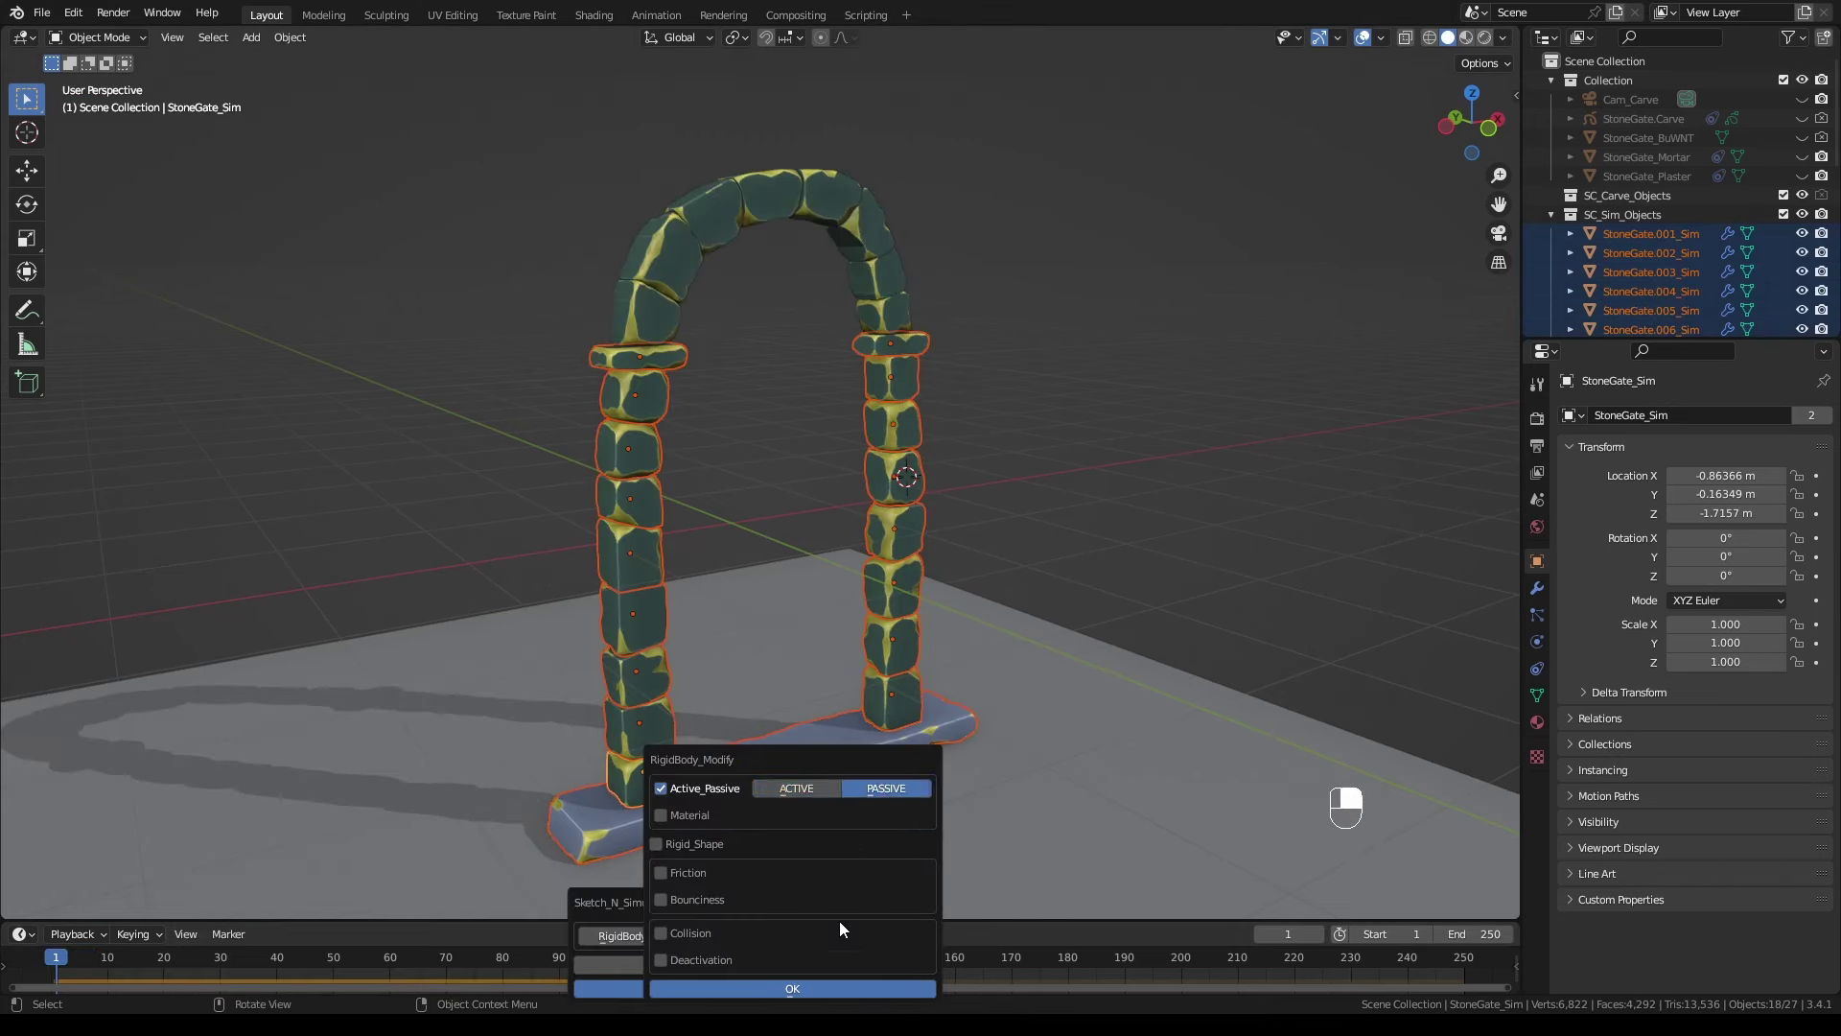